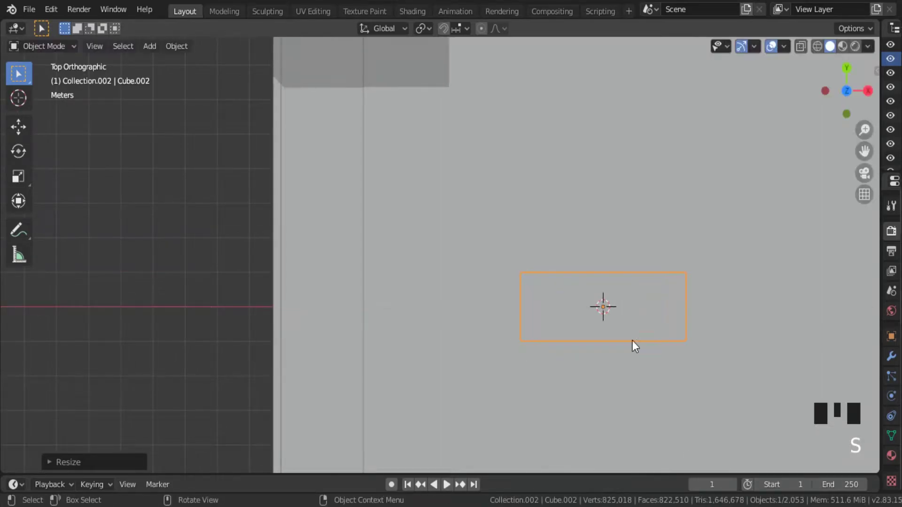
- Scale the default cube into a flat block and view it in Right Orthographic
key("s")
scroll("down", 3)
middle_click(670, 251)
key("s")
middle_click(567, 249)
key("KP_1")
key("KP_3")
key("Tab")
scroll("up", 3)
- Refine the block's proportions with further scaling, ending in Edit Mode on the side view
left_click_drag(468, 177, 582, 231)
scroll("down", 3)
key("Tab")
key("s")
key("KP_3")
key("Tab")
scroll("up", 3)
- Add loop cuts near the block's top and through its middle and slide them into place
key("ctrl+r")
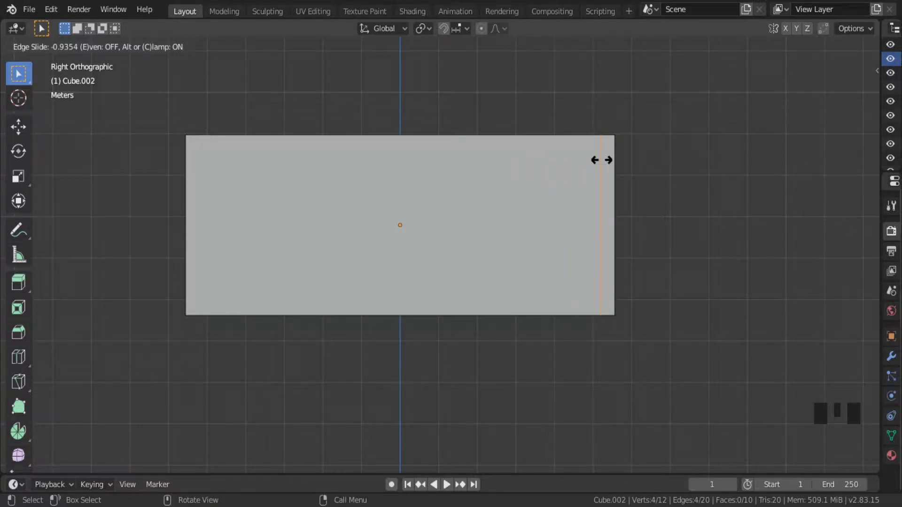
scroll("up", 3)
key("ctrl+r")
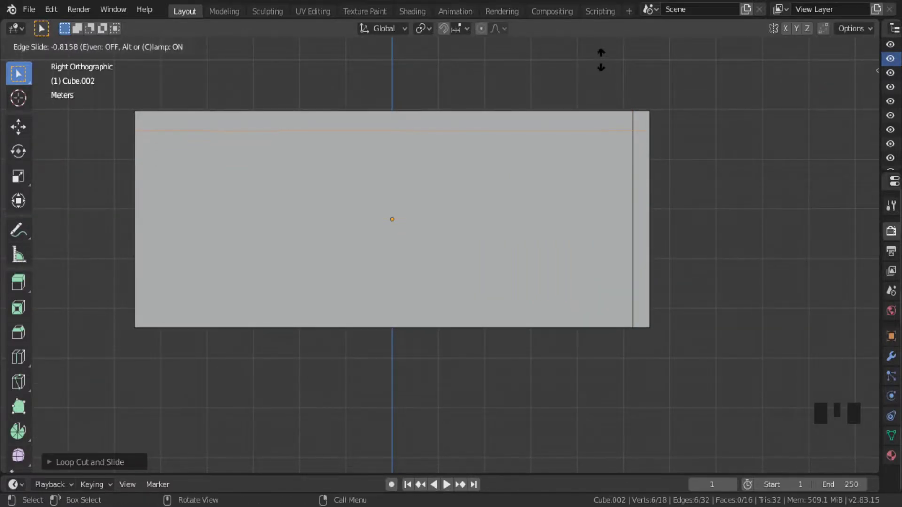
middle_click(612, 133)
scroll("up", 3)
key("g")
key("ctrl+r")
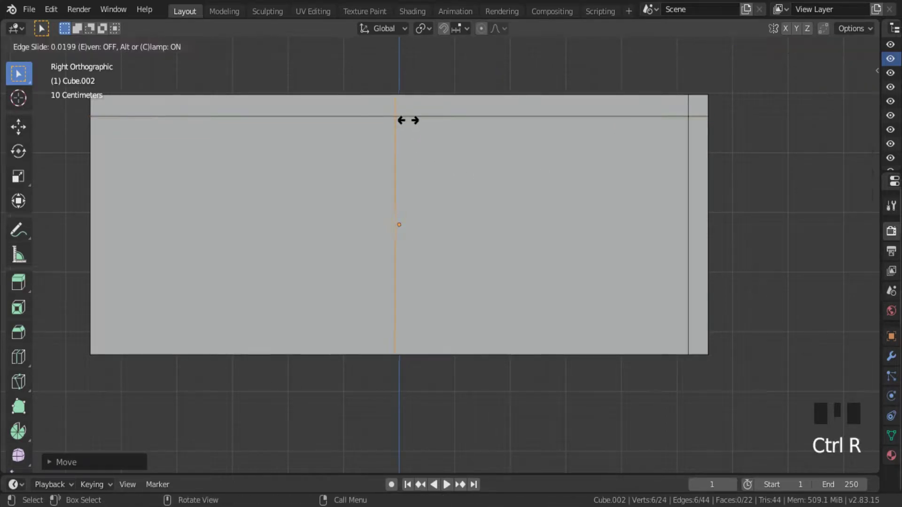
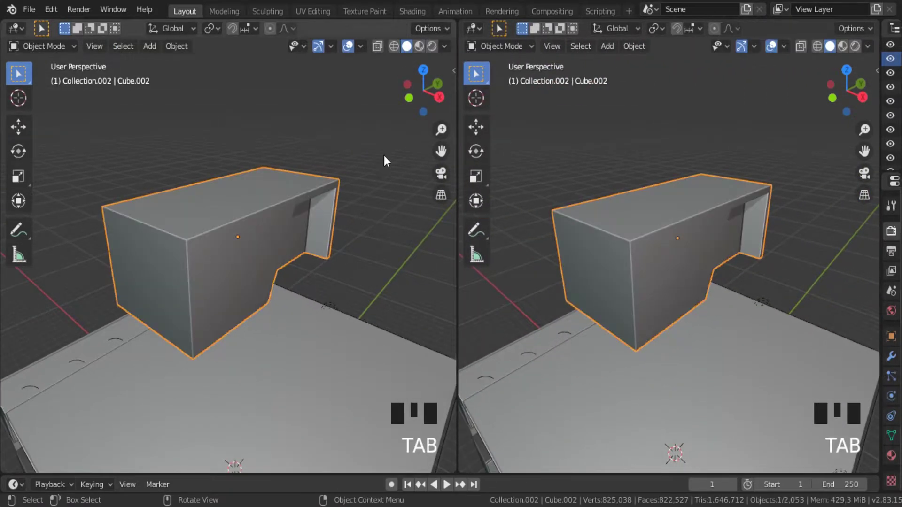
- Arrange the Shader Editor beside the viewport, framing the desk material's nodes
left_click_drag(476, 36, 84, 120)
middle_click(513, 179)
scroll("up", 3)
scroll("down", 3)
scroll("up", 3)
left_click_drag(533, 188, 479, 33)
left_click_drag(479, 33, 563, 177)
key("n")
- Add an Image Texture with Blue_Marble_002_COLOR.jpg and link it to Base Color
left_click(772, 38)
middle_click(606, 165)
left_click(691, 121)
scroll("up", 3)
key("shift+a")
left_click_drag(698, 183, 676, 445)
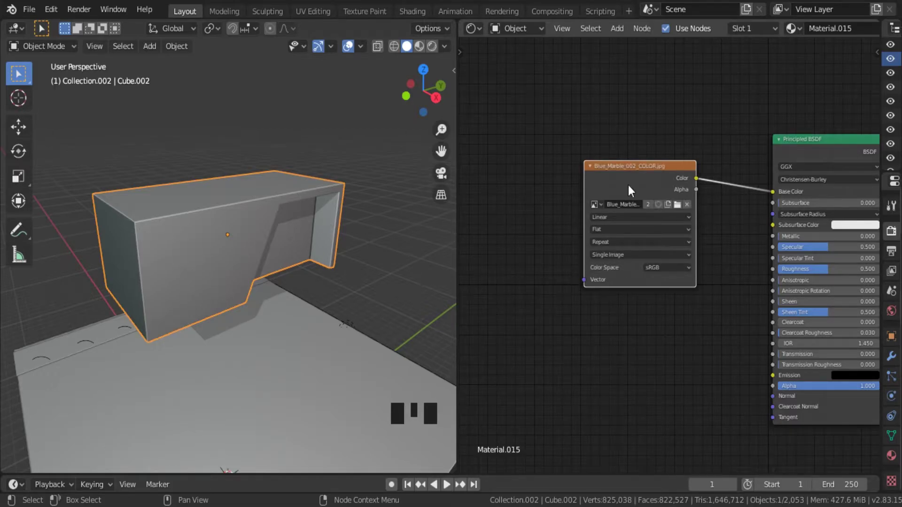
left_click(594, 172)
left_click(428, 59)
- Show the desk's UV layout over the marble image in the UV Editor
middle_click(340, 221)
scroll("up", 3)
left_click_drag(352, 228, 481, 32)
left_click(482, 32)
- In Edit Mode select the desk's faces one by one, then select the whole mesh
key("Tab")
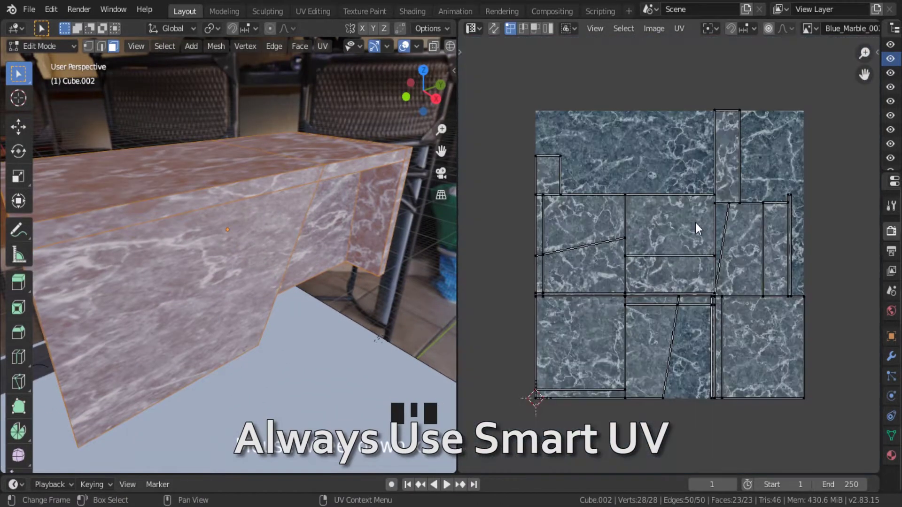
left_click(258, 243)
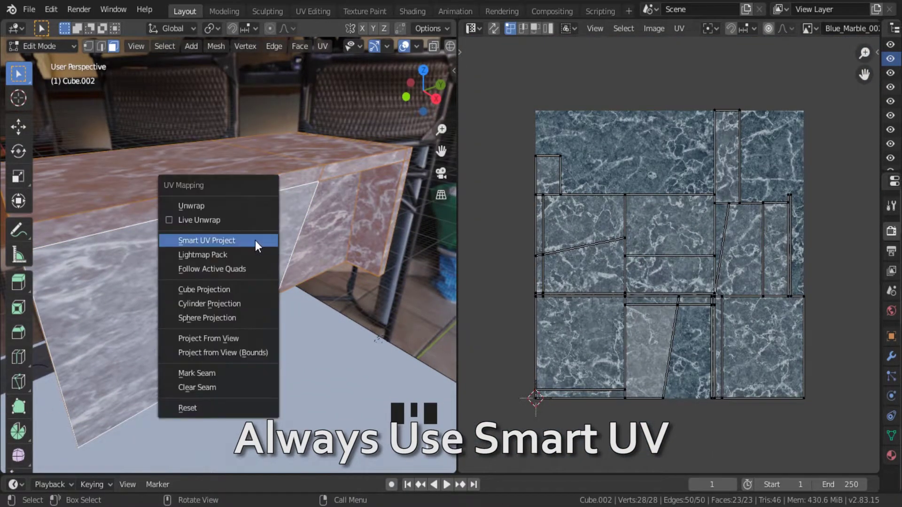
middle_click(312, 284)
key("ctrl+z")
middle_click(256, 242)
left_click(207, 186)
middle_click(245, 205)
left_click(300, 166)
middle_click(322, 216)
left_click(259, 220)
middle_click(274, 238)
left_click(272, 228)
middle_click(308, 229)
left_click(391, 169)
middle_click(361, 218)
key("a")
key("a")
middle_click(319, 299)
key("a")
- Re-unwrap the desk with Smart UV Project and scale and rotate the islands over the marble
middle_click(652, 304)
scroll("up", 3)
middle_click(603, 278)
scroll("down", 3)
middle_click(322, 327)
scroll("up", 3)
scroll("up", 3)
key("s")
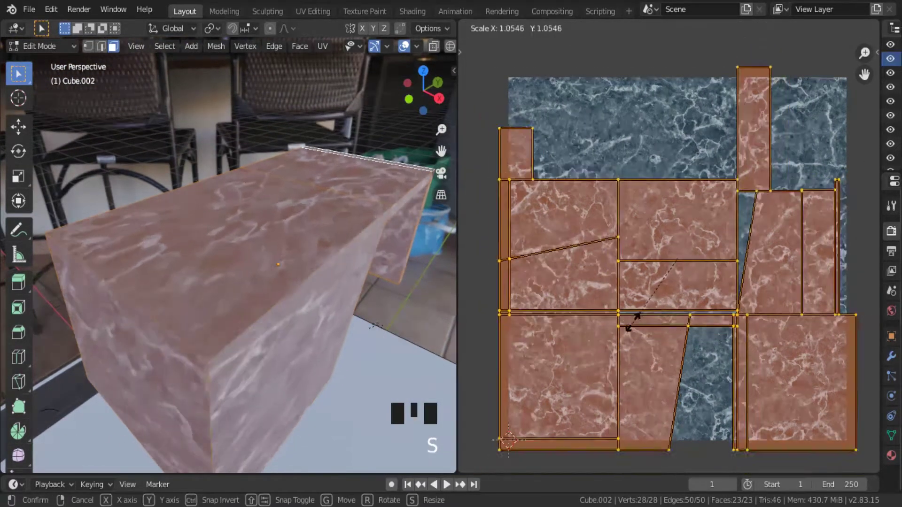
key("r")
- Return to Object Mode and begin adding a Mix node to the desk material
key("Tab")
left_click_drag(337, 258, 482, 56)
left_click_drag(473, 34, 599, 203)
key("shift+a")
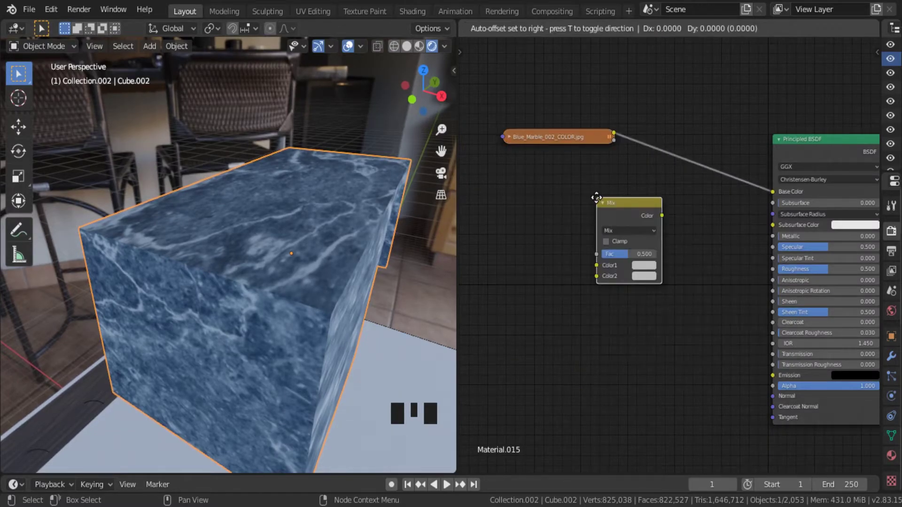
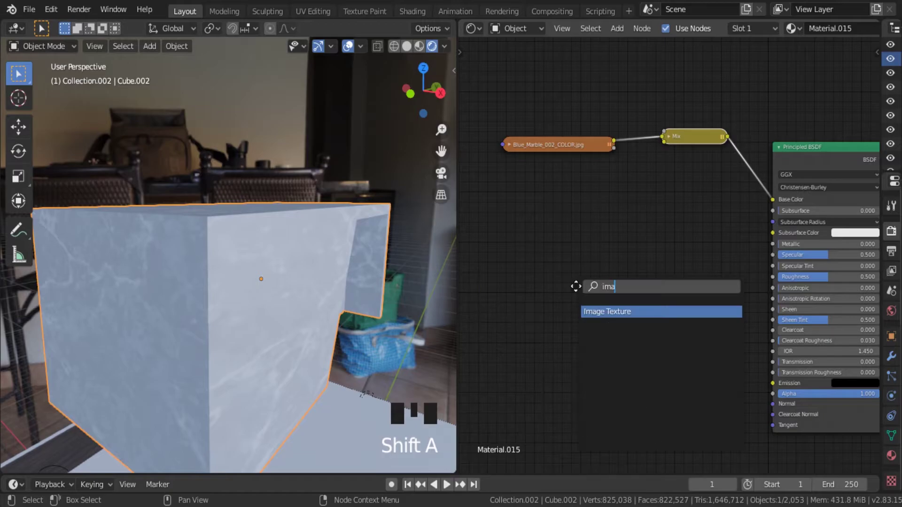
- Add a Mix node and Image Texture nodes for the marble ROUGH and NORM maps
left_click_drag(613, 259, 625, 313)
key("shift+a")
left_click_drag(610, 340, 474, 202)
left_click(622, 406)
key("shift+a")
- Link ROUGH to Roughness and NORM through a Normal Map node, collapsing the image node
left_click_drag(648, 317, 315, 323)
middle_click(315, 323)
scroll("up", 3)
middle_click(321, 331)
scroll("down", 3)
left_click_drag(306, 327, 536, 304)
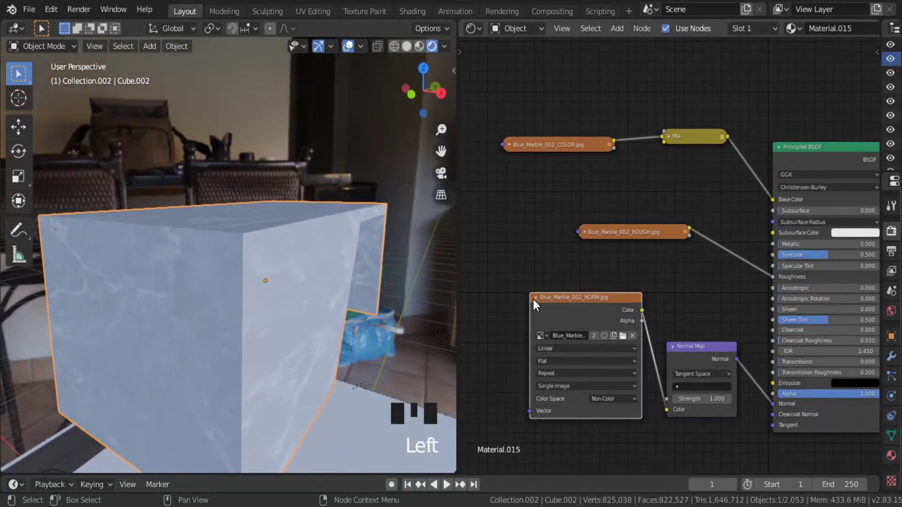
left_click(538, 304)
left_click(689, 350)
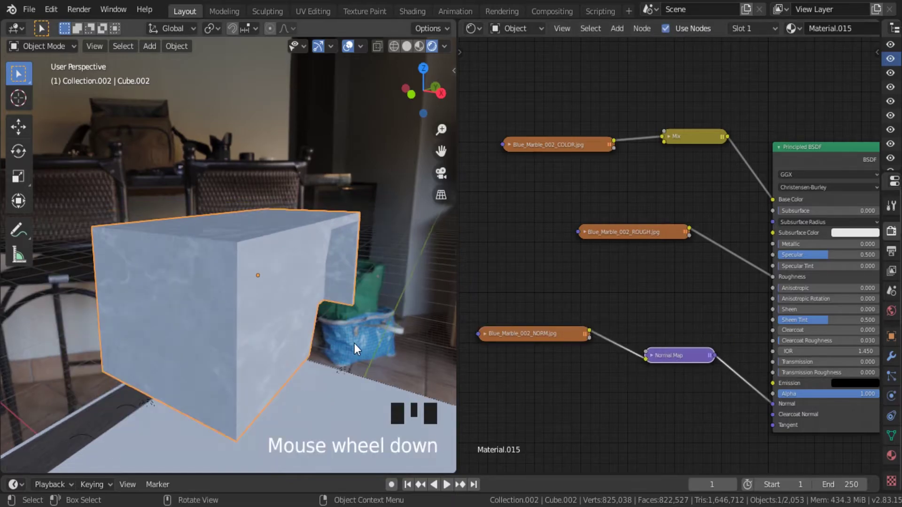
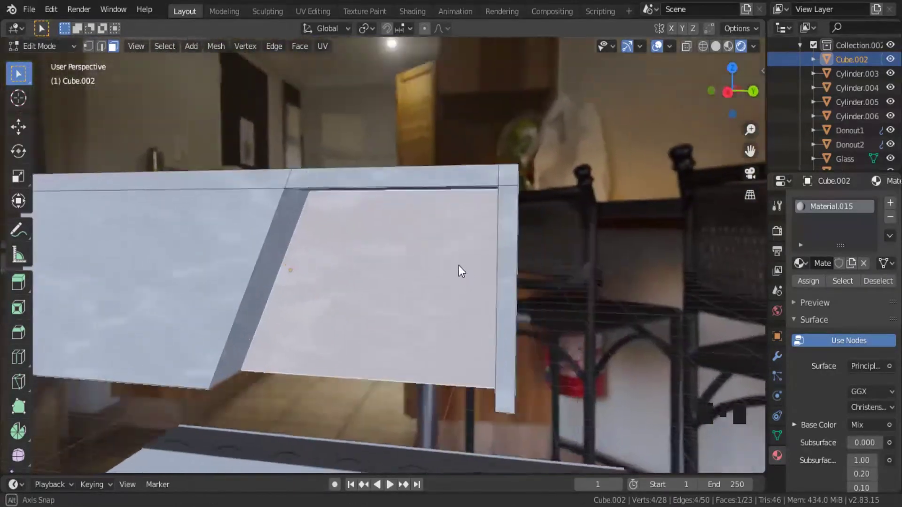
- Try a first loop cut on the desk's side panel and undo it
key("Tab")
left_click_drag(312, 280, 267, 304)
key("Tab")
middle_click(276, 291)
key("ctrl+r")
left_click_drag(267, 308, 281, 309)
key("ctrl+z")
middle_click(280, 304)
- Add an edge loop across the side panel and slide it along X so the cut-out slopes diagonally
key("ctrl+r")
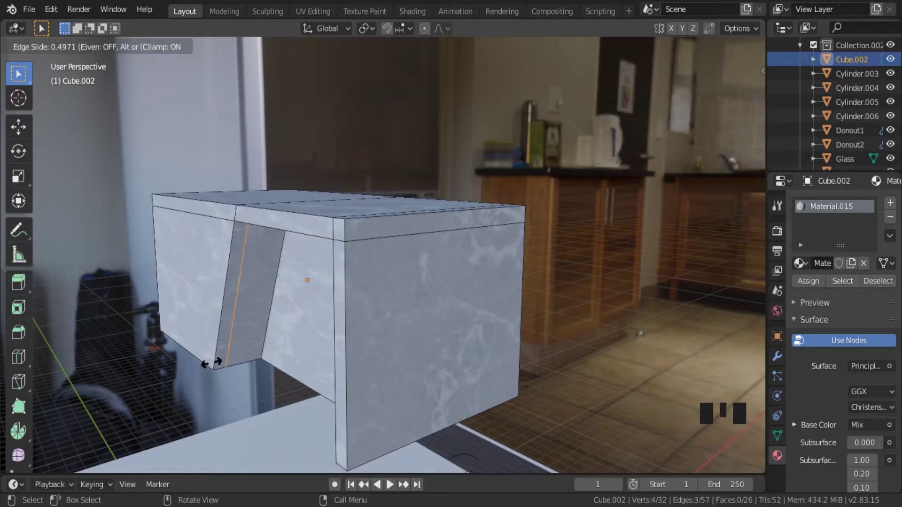
middle_click(224, 367)
key("3")
left_click(246, 319)
key("x")
middle_click(323, 296)
- Undo a stray object-mode move on the desk, stepping back several times
key("Tab")
left_click_drag(417, 341, 411, 320)
scroll("up", 3)
middle_click(313, 339)
key("ctrl+z")
key("ctrl+z")
key("ctrl+z")
key("ctrl+z")
scroll("down", 3)
middle_click(351, 340)
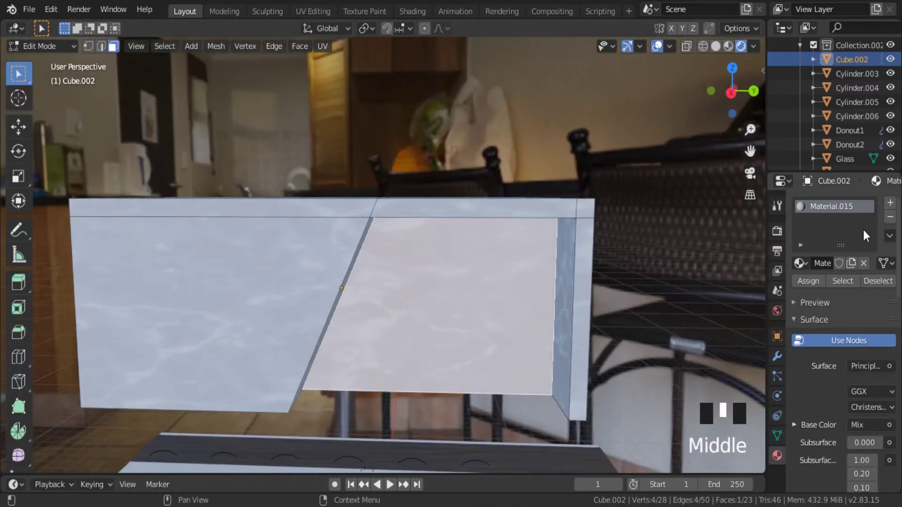
- Add a second plain material slot and assign it to the slanted cut-out panel
left_click_drag(892, 210, 577, 325)
key("Tab")
middle_click(554, 324)
scroll("down", 3)
middle_click(592, 332)
left_click(866, 439)
scroll("down", 3)
left_click_drag(869, 451, 792, 447)
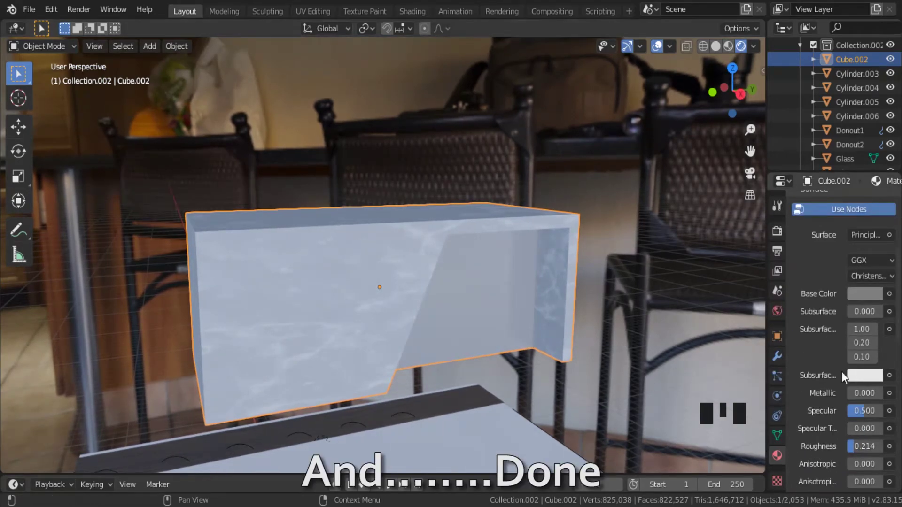
- Navigate the viewport over to the wooden-topped chairs beside the desk
left_click(865, 299)
left_click(812, 366)
middle_click(591, 321)
scroll("up", 3)
middle_click(608, 309)
left_click_drag(542, 248, 620, 245)
scroll("down", 3)
left_click_drag(559, 318, 750, 221)
scroll("up", 3)
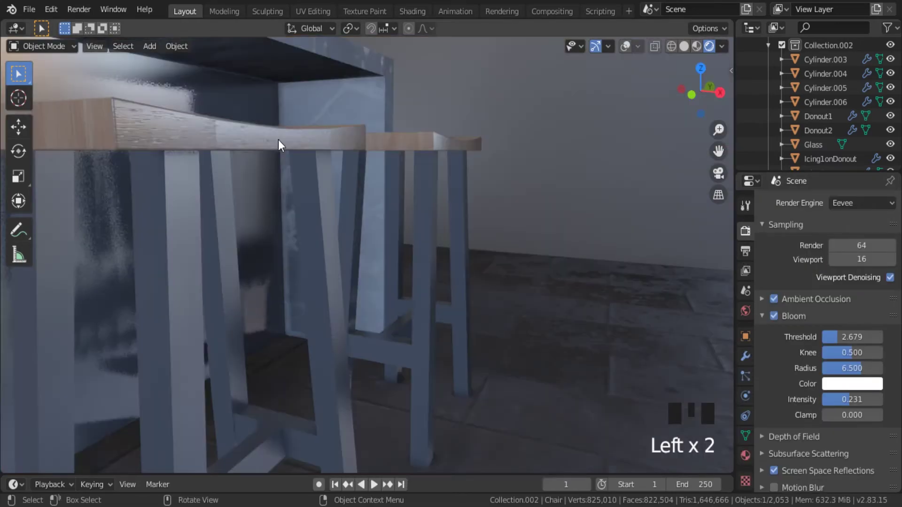